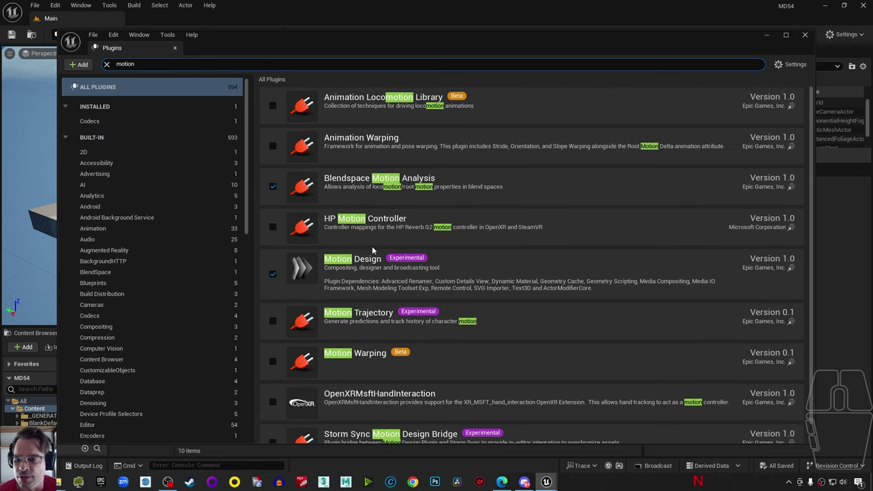
Close the Plugins window after confirming Motion Design is enabled.
left_click(803, 37)
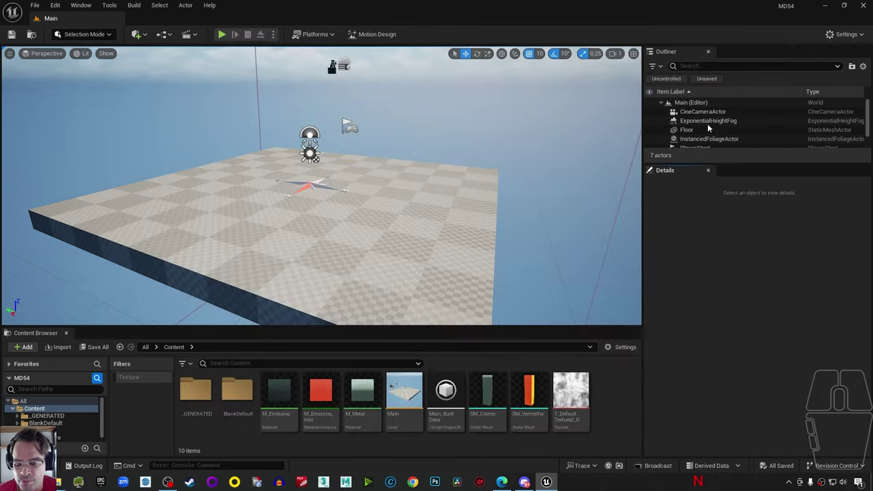
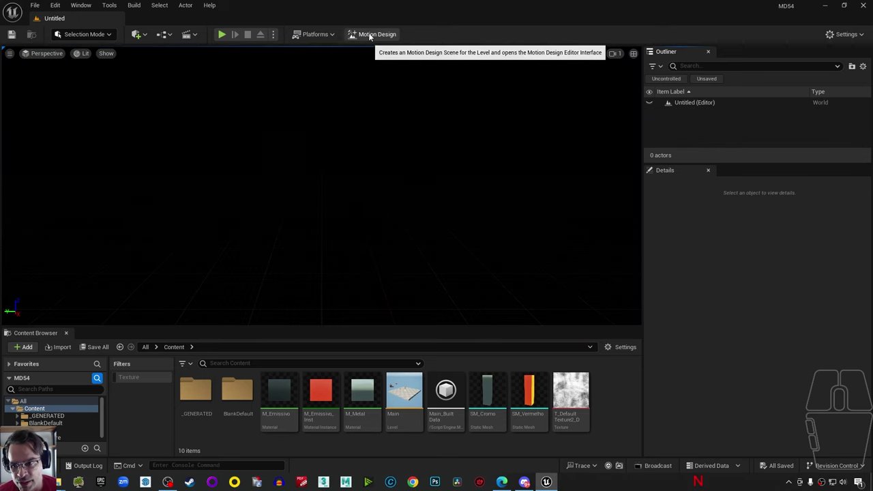
Switch the empty level into Motion Design mode and show the Motion Design Outliner.
left_click(372, 36)
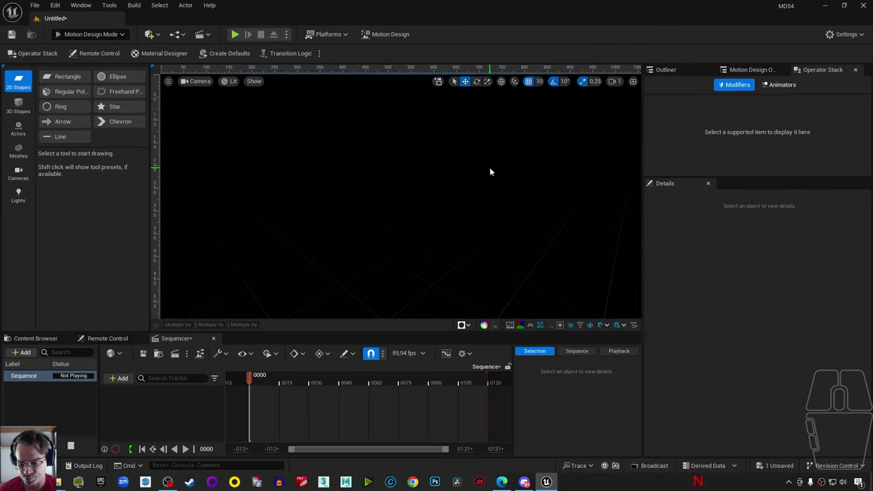
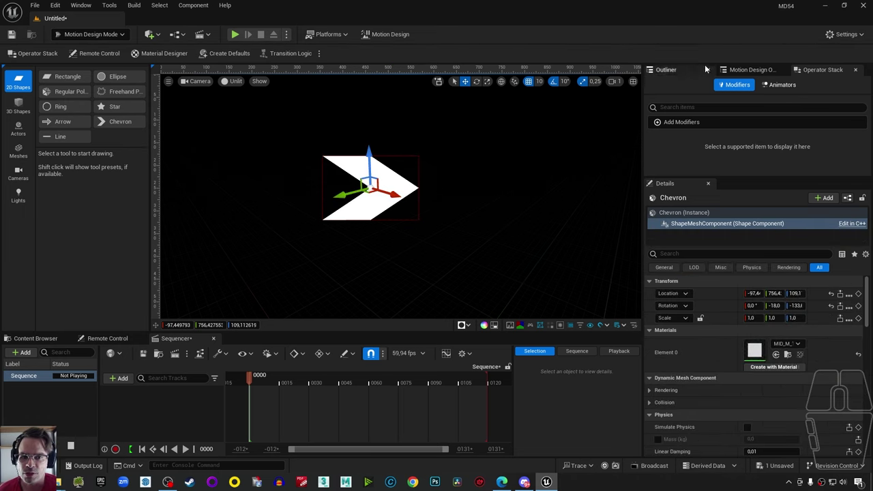
left_click(735, 71)
left_click(728, 112)
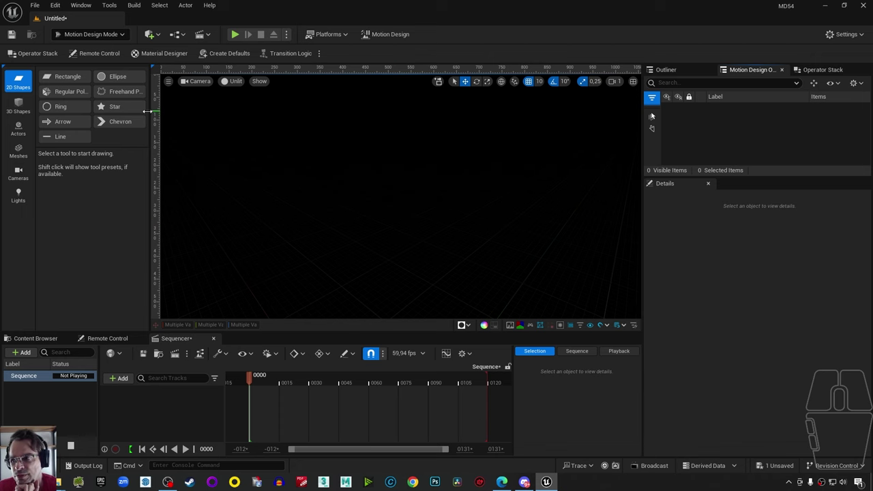
Browse the Shapes, Actors, Meshes, Cameras and Lights creation tool categories.
left_click(19, 105)
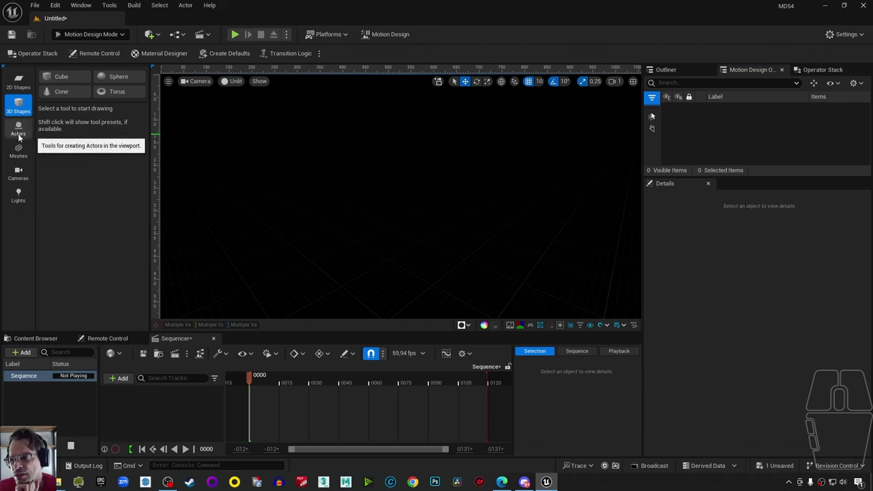
left_click(23, 133)
left_click(25, 157)
left_click(26, 173)
left_click(25, 198)
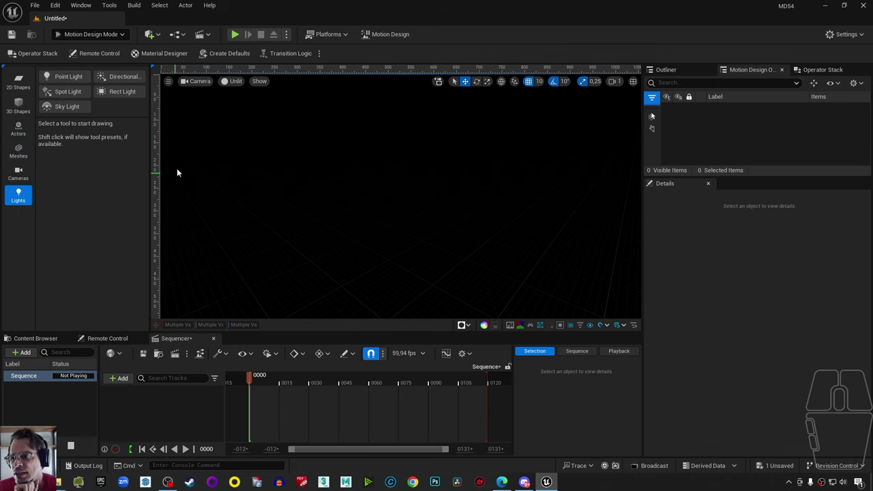
Spawn the default scene actors (lights, camera, post process) and stop piloting the cine camera.
left_click(226, 53)
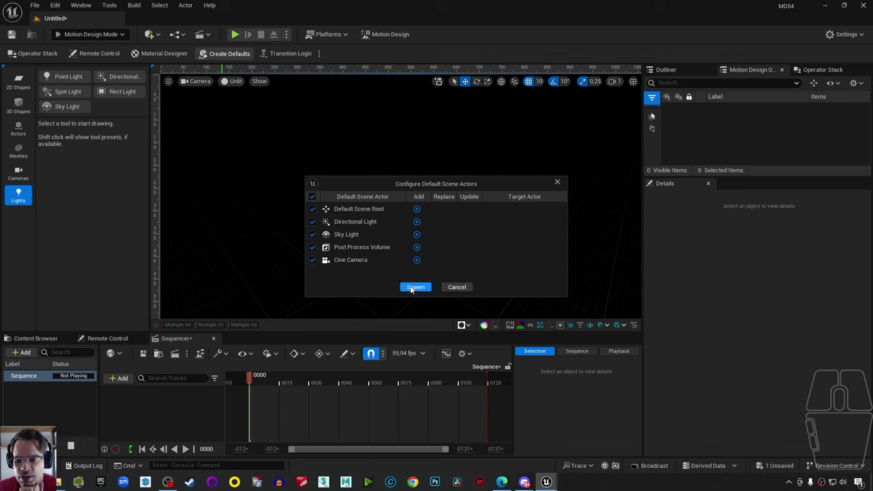
left_click(414, 290)
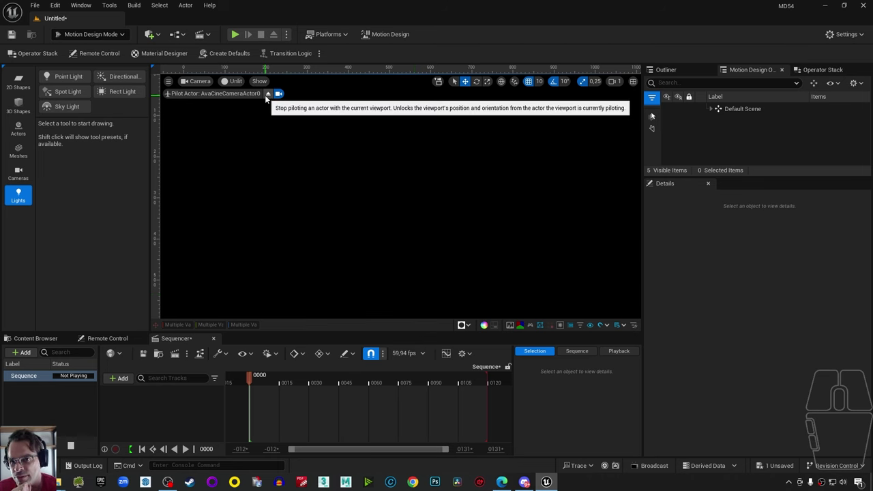
left_click(269, 99)
right_click(401, 209)
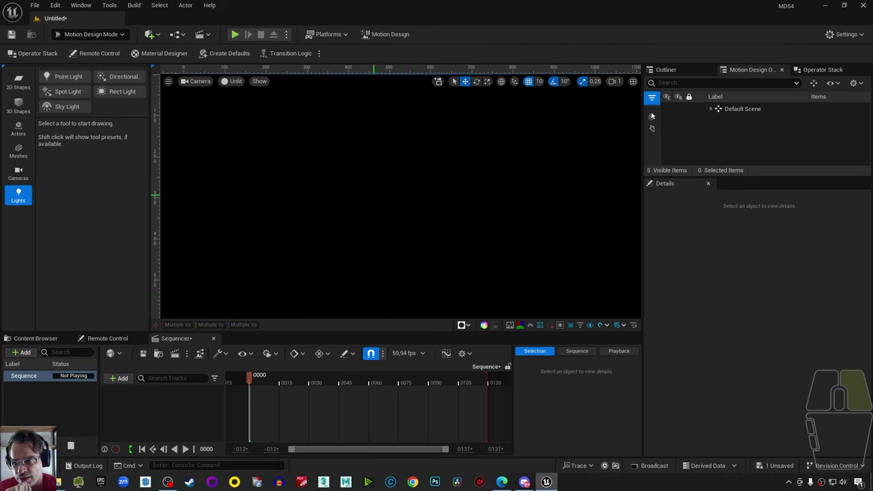
Switch the viewport shading from Unlit to Lit.
left_click(224, 85)
left_click(252, 118)
right_click(397, 201)
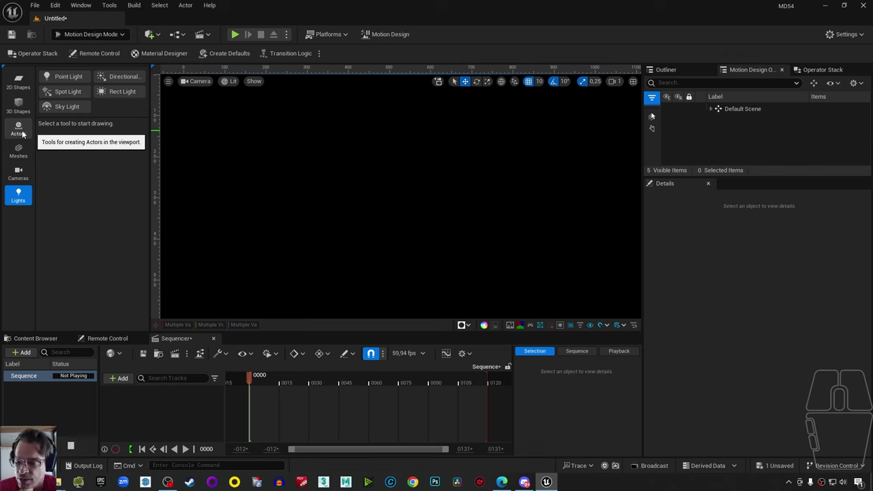
Place a Cloner actor from the Actors tools into the viewport.
left_click(26, 133)
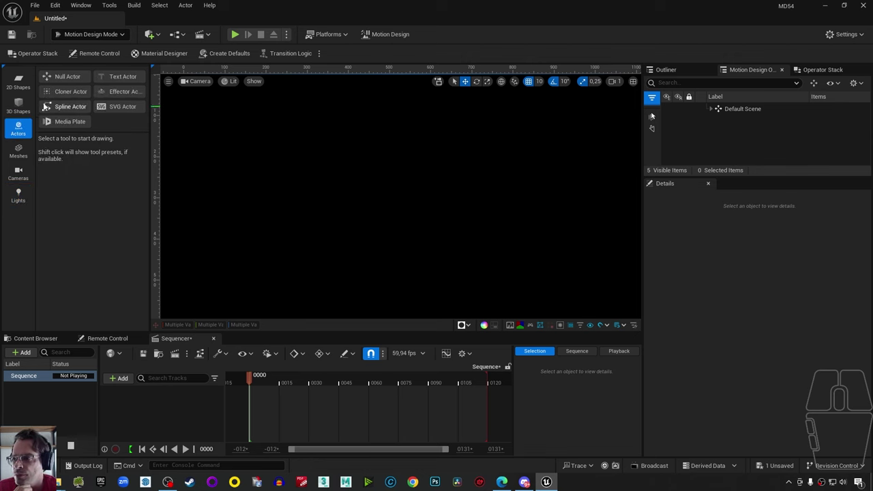
left_click(88, 94)
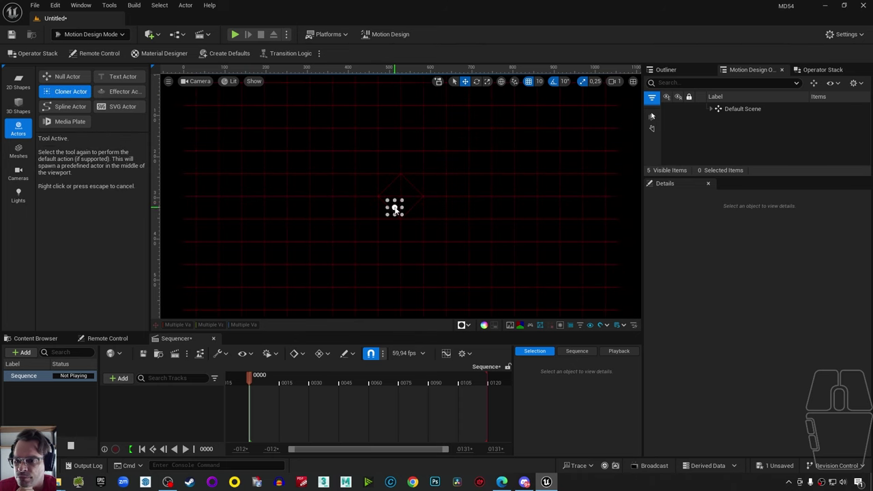
left_click(400, 203)
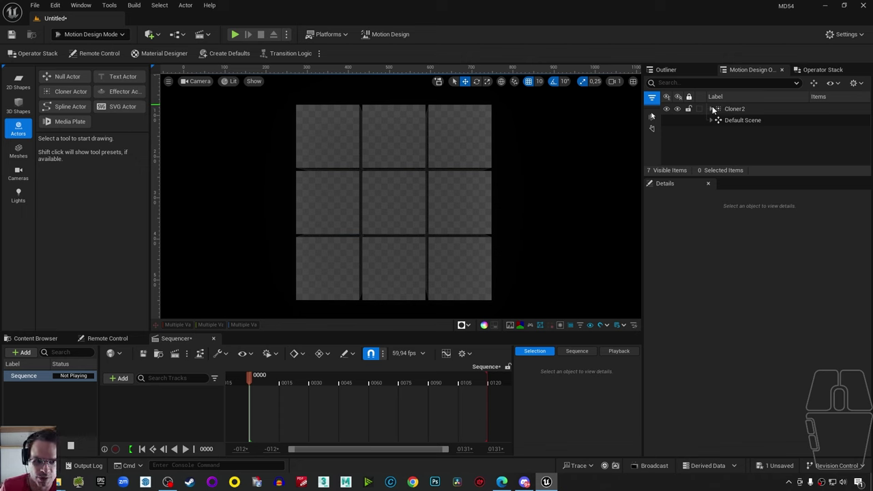
Expand Cloner2 in the Motion Design Outliner and select its DefaultCube.
left_click(714, 112)
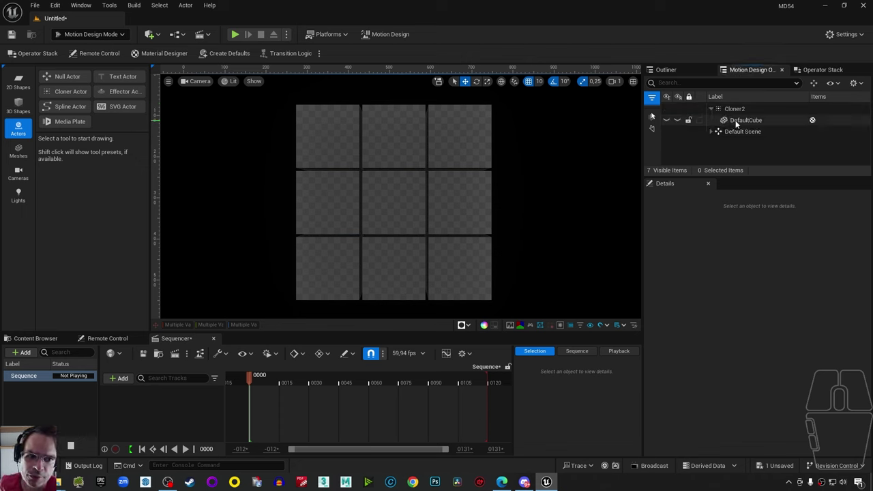
left_click(737, 123)
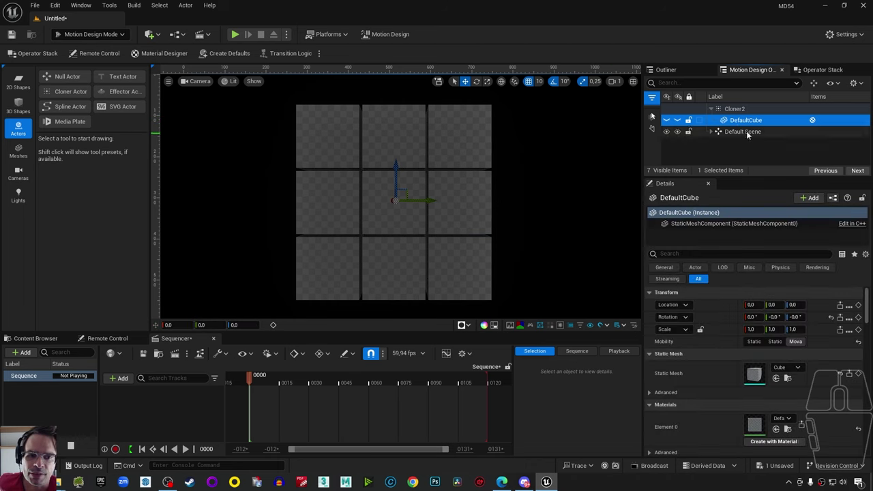
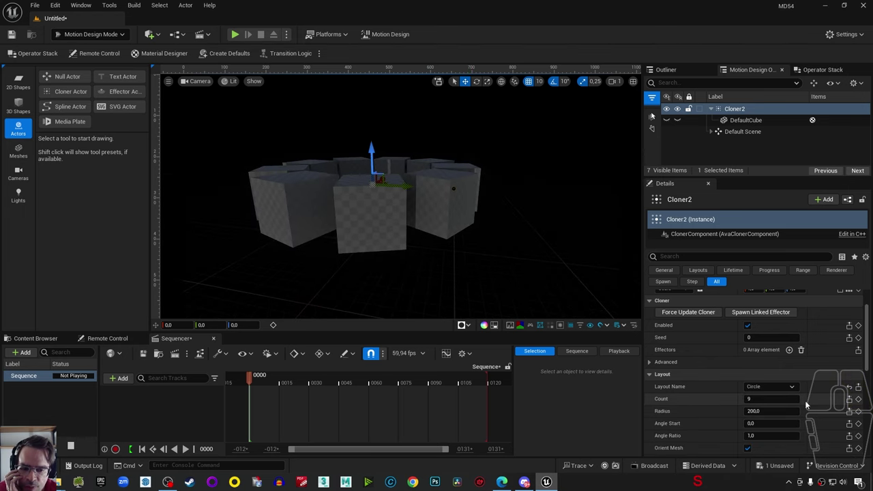
Change Cloner2's layout settings so its cubes form a flat tiled grid.
left_click(794, 393)
left_click(776, 423)
left_click(788, 389)
left_click(777, 434)
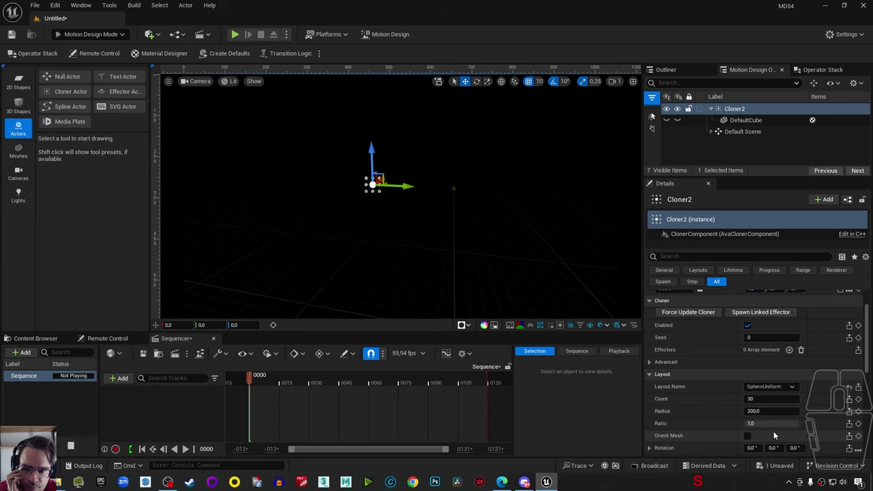
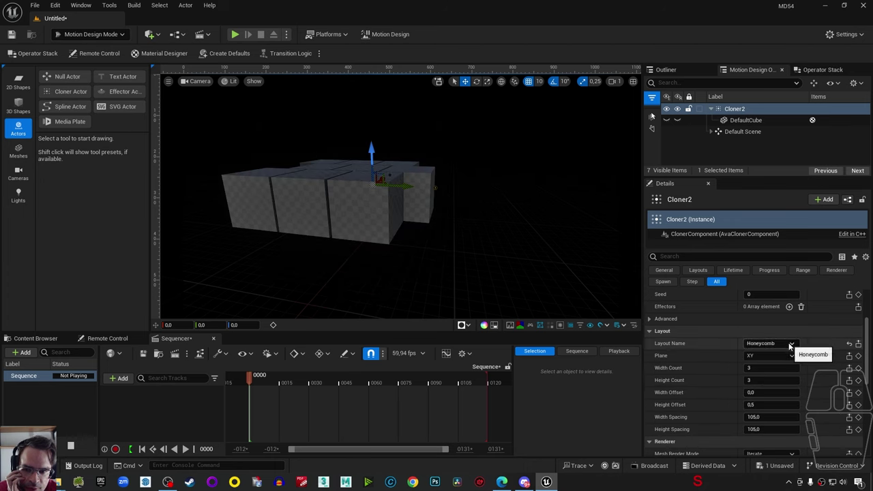
left_click(795, 346)
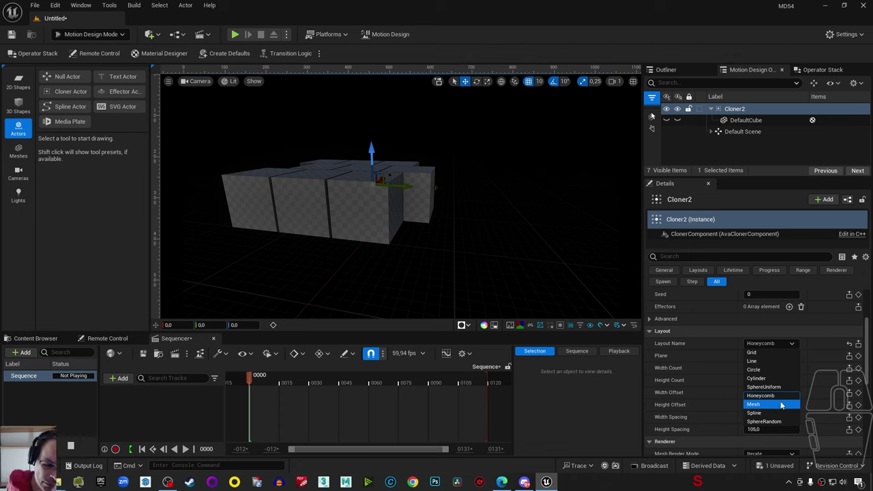
left_click(785, 400)
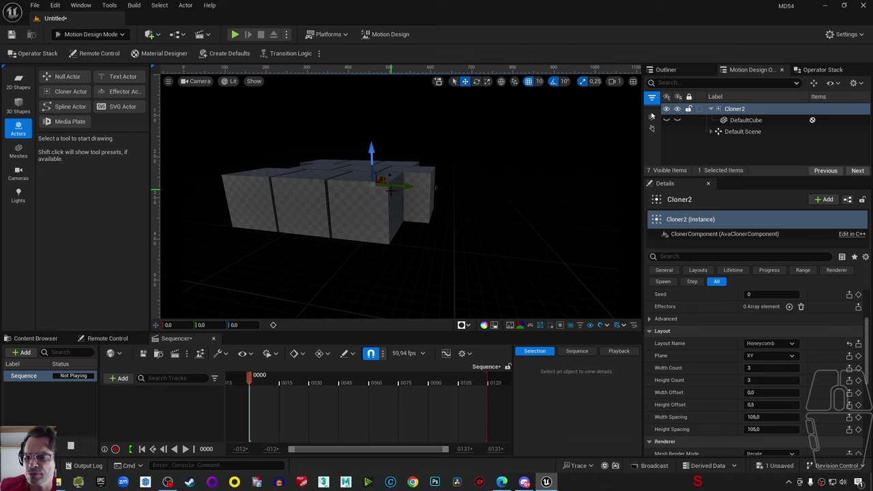
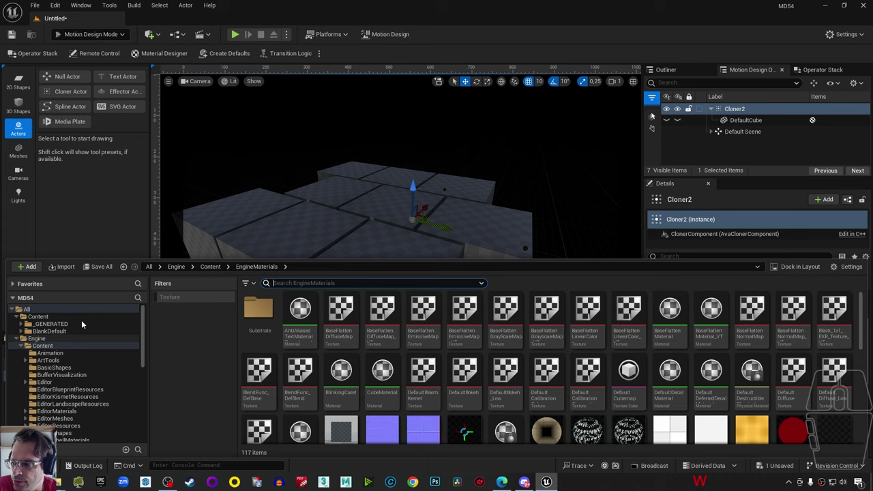
Return to the project's Content folder and confirm deleting DefaultCube despite the reference warning.
left_click(77, 322)
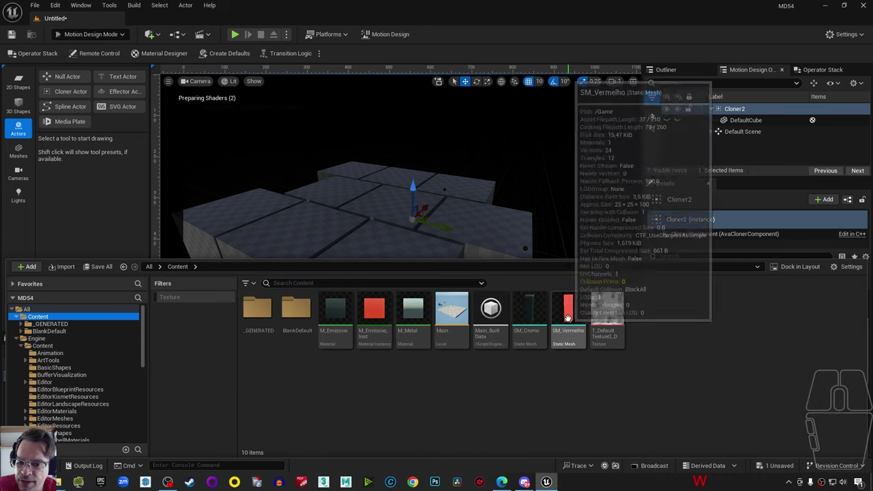
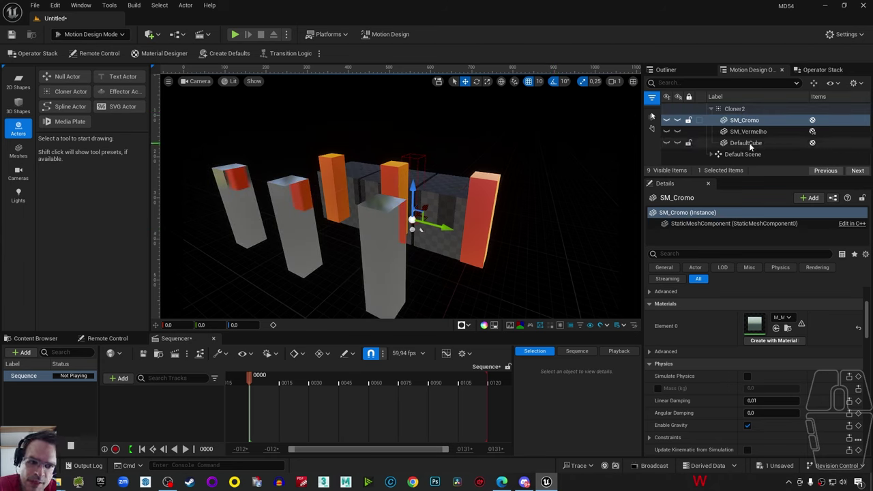
left_click(753, 146)
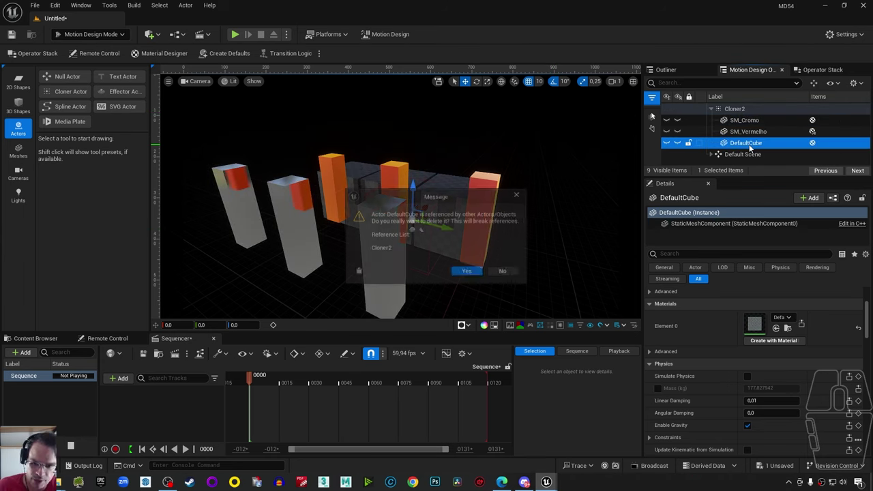
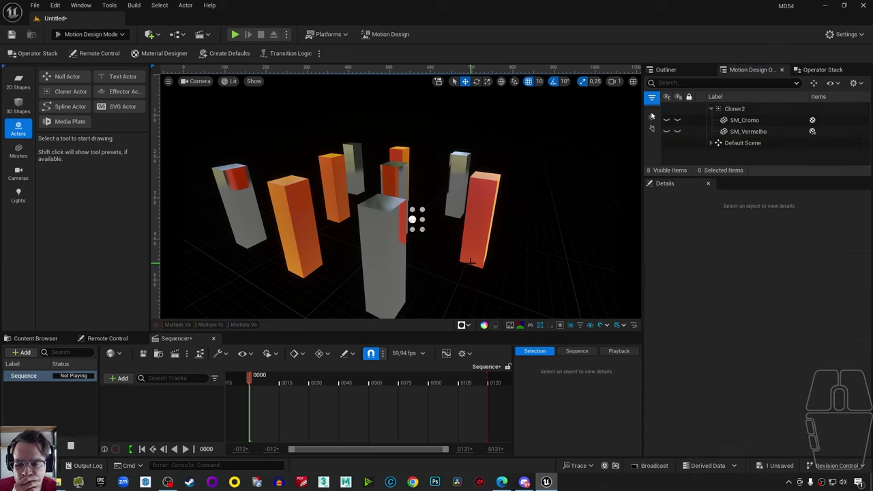
Increase Cloner2's grid layout count to 5 so the bars spread into a wide striped floor.
left_click(750, 113)
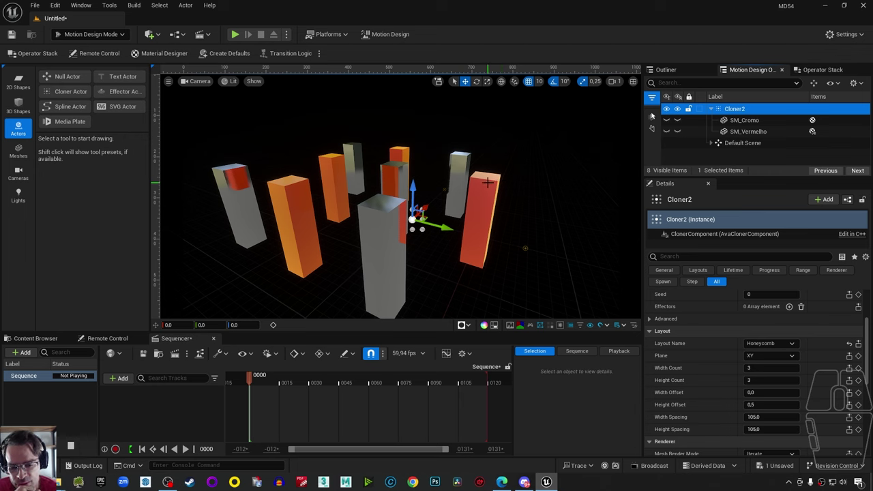
scroll("down", 3)
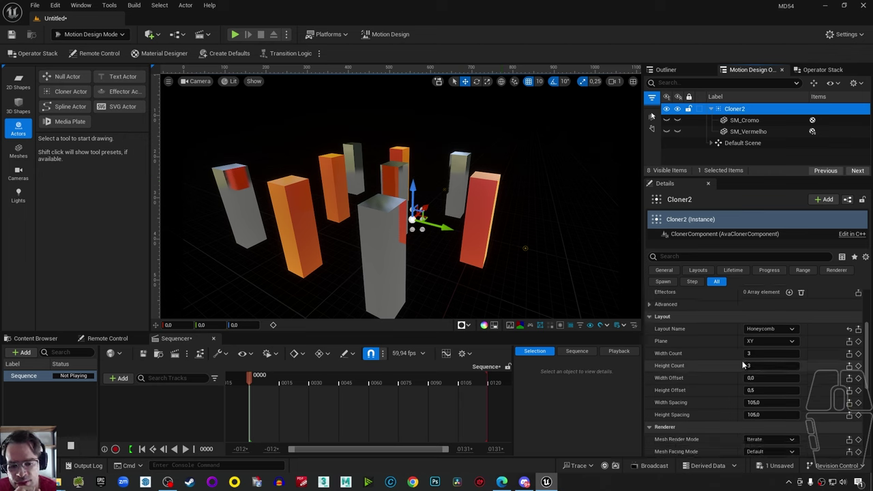
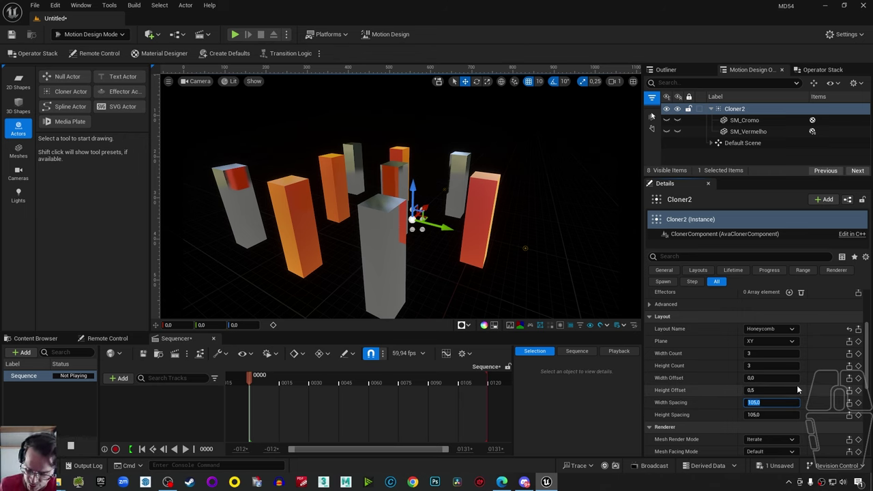
key("5")
key("Return")
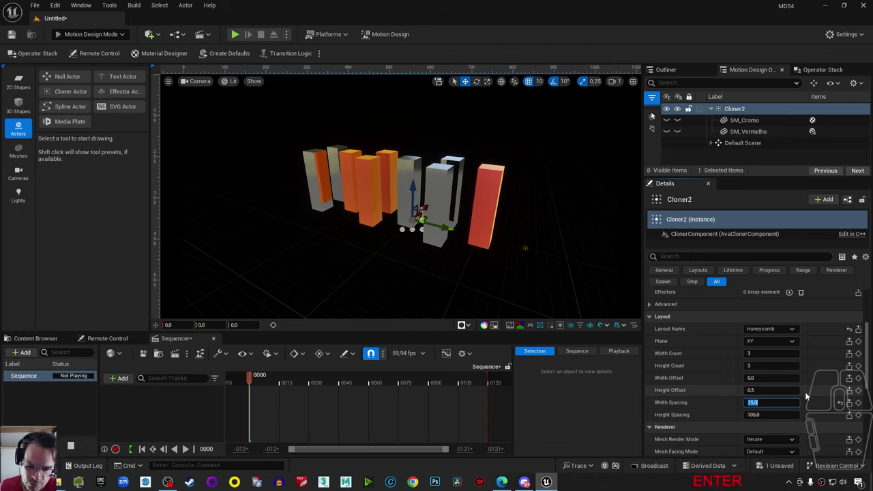
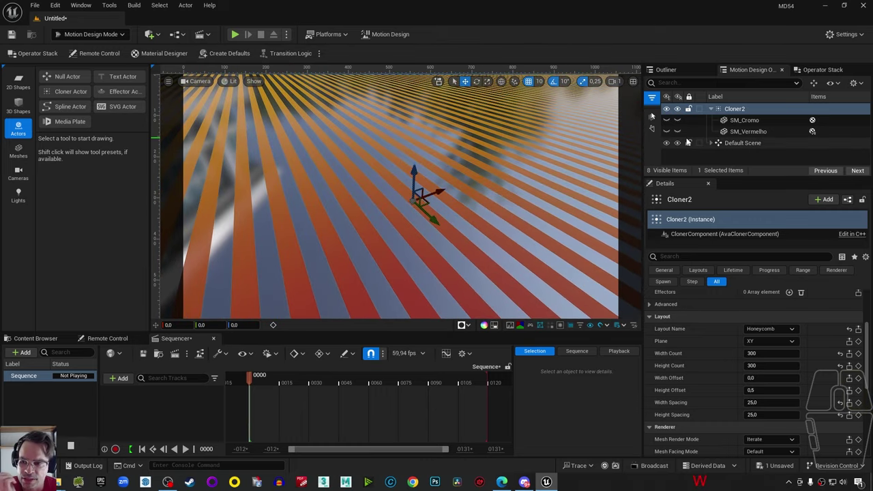
Set SkyLight0's cubemap to the circus_maximus_2_4k panorama.
left_click(714, 146)
middle_click(734, 149)
left_click(735, 149)
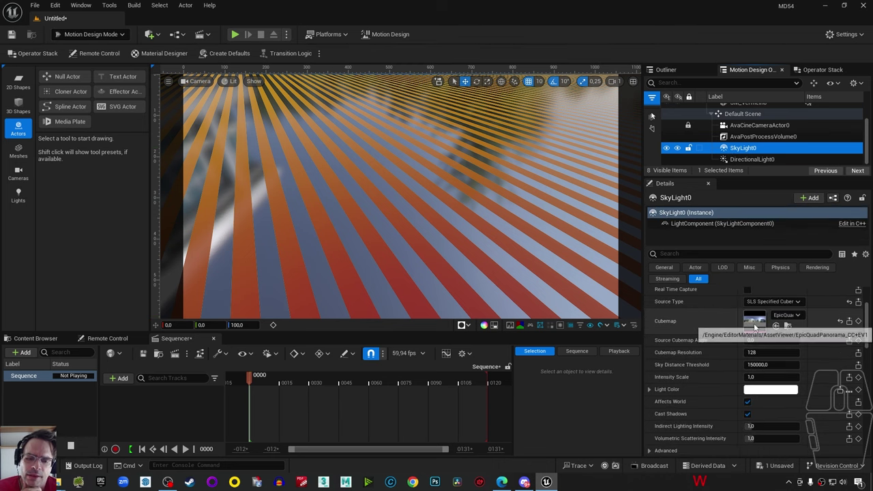
double_click(800, 389)
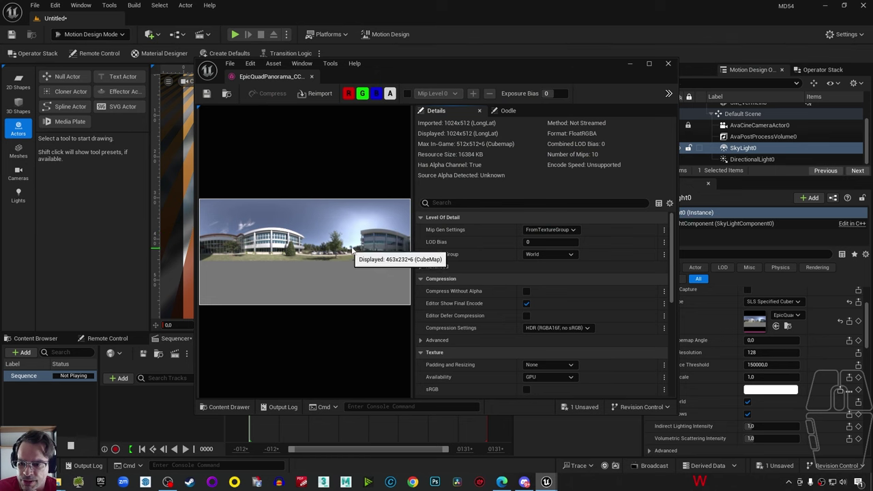
left_click(800, 389)
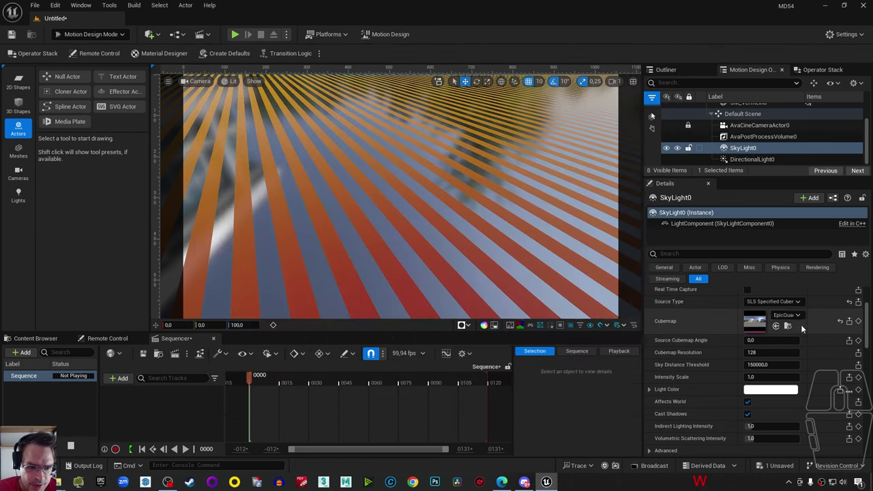
left_click(799, 389)
left_click_drag(800, 390, 800, 390)
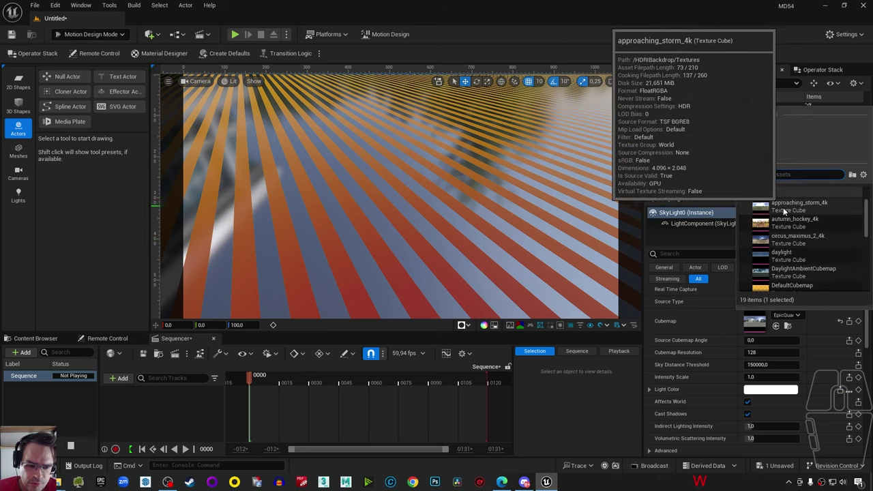
left_click(799, 389)
right_click(799, 390)
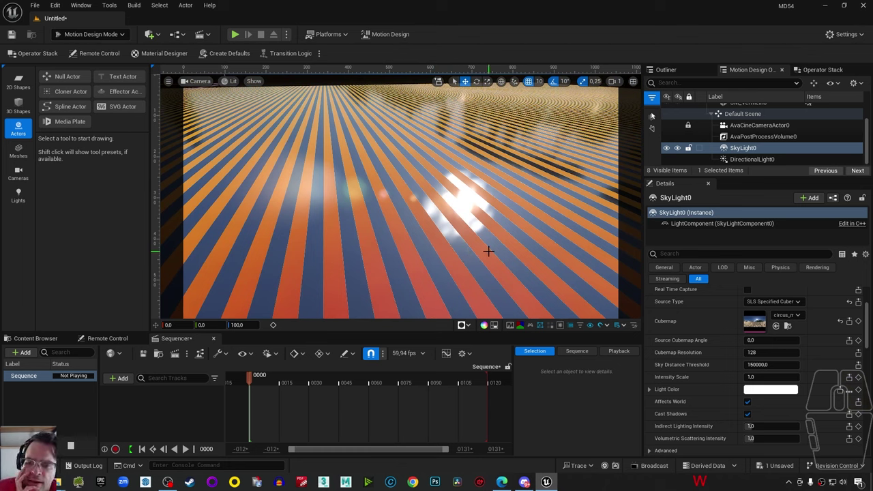
Hide DirectionalLight0 in the Outliner.
left_click(738, 161)
left_click(671, 161)
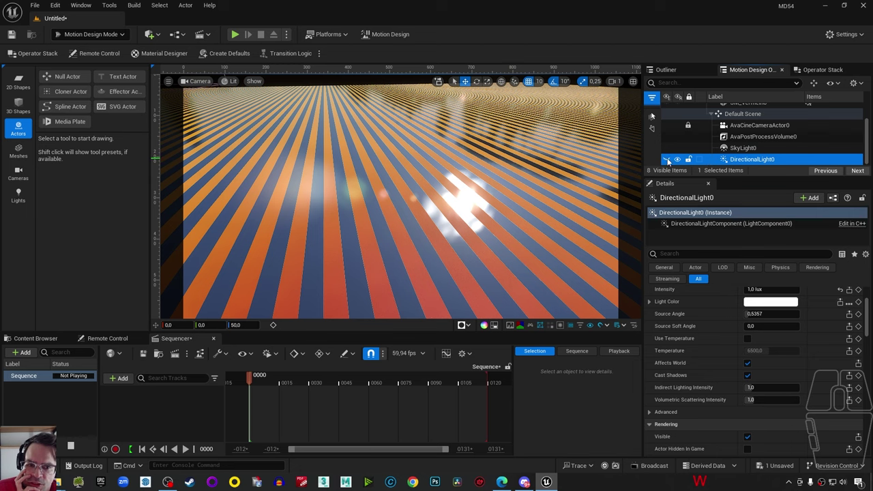
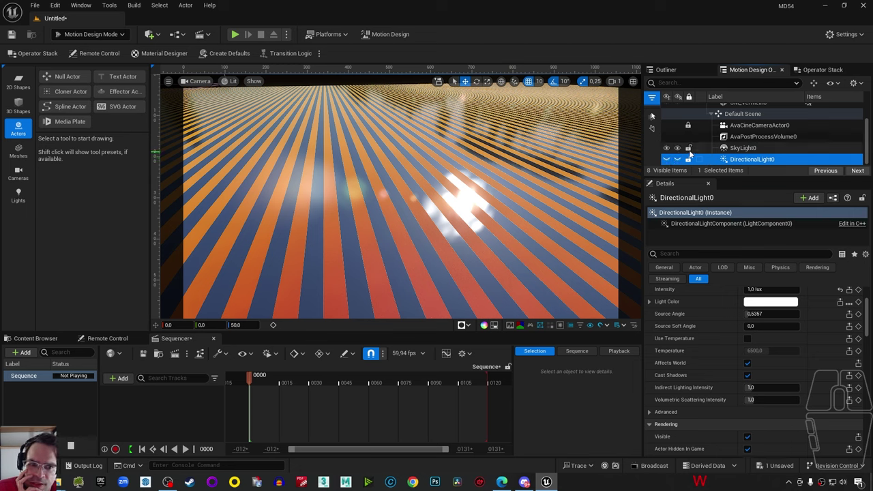
Select AvaCineCameraActor0 and pilot it in the viewport to frame the striped floor.
scroll("up", 3)
scroll("down", 3)
left_click(739, 140)
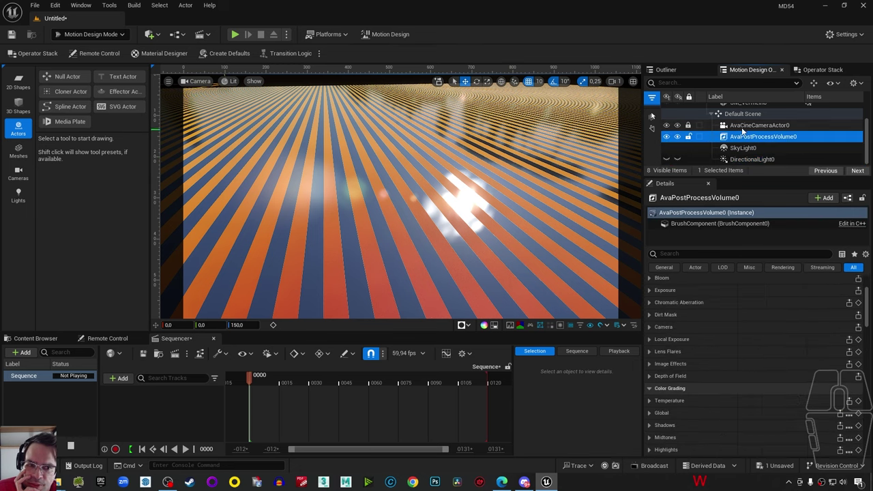
left_click(746, 130)
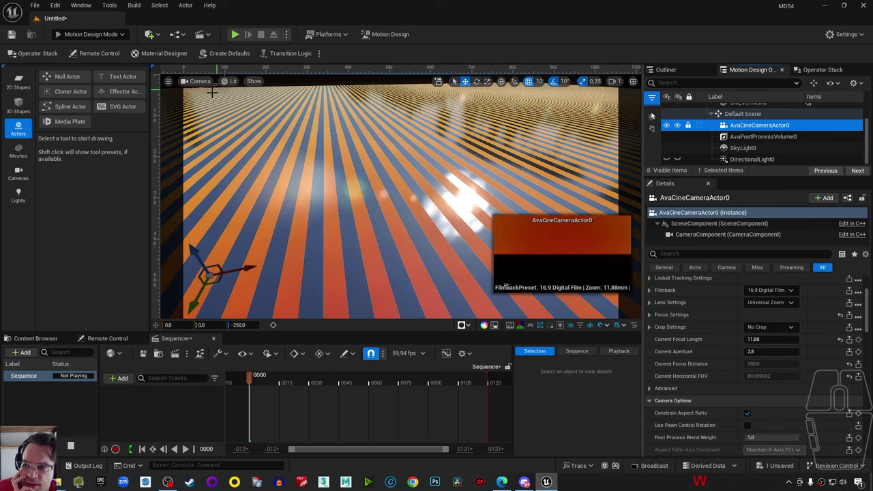
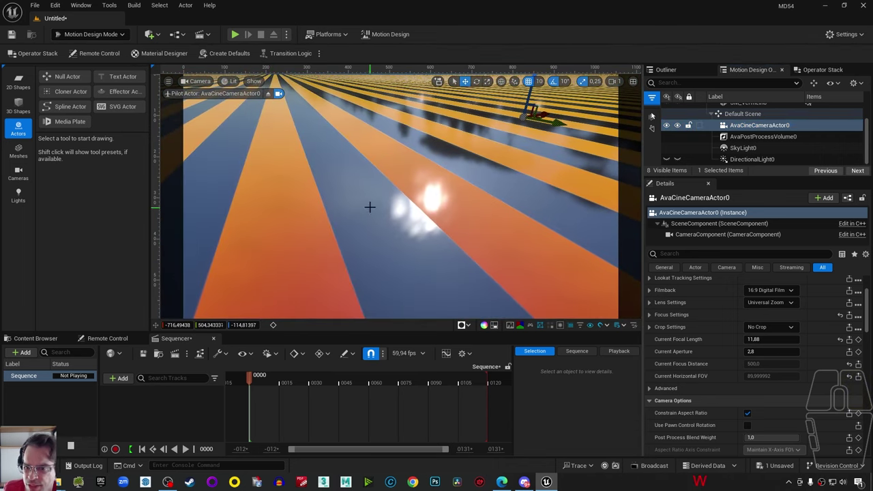
right_click(400, 186)
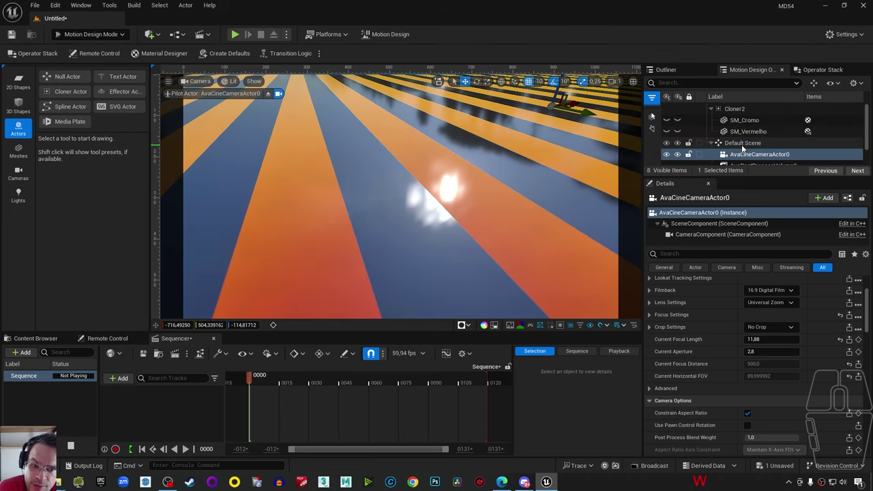
Reselect Cloner2 to show its settings.
left_click(745, 136)
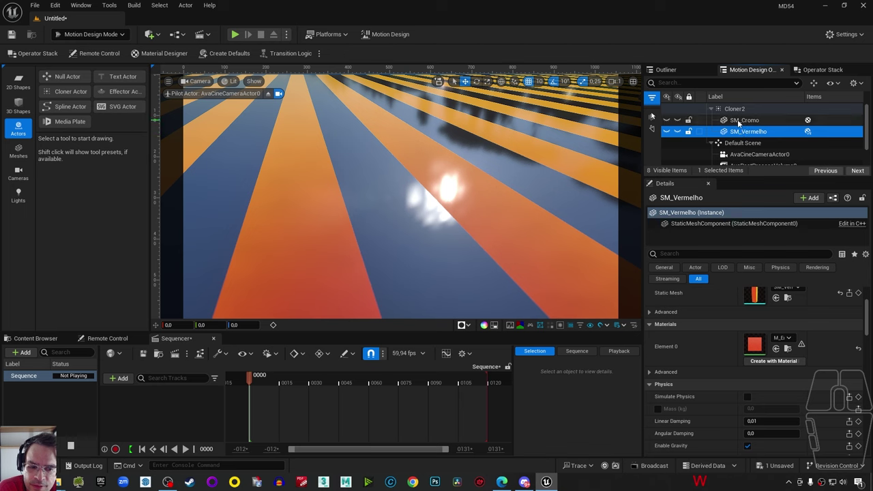
left_click(738, 110)
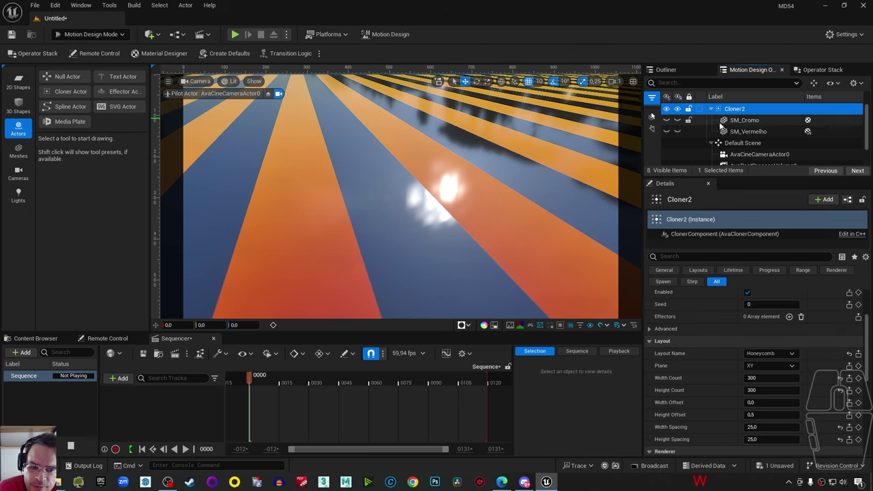
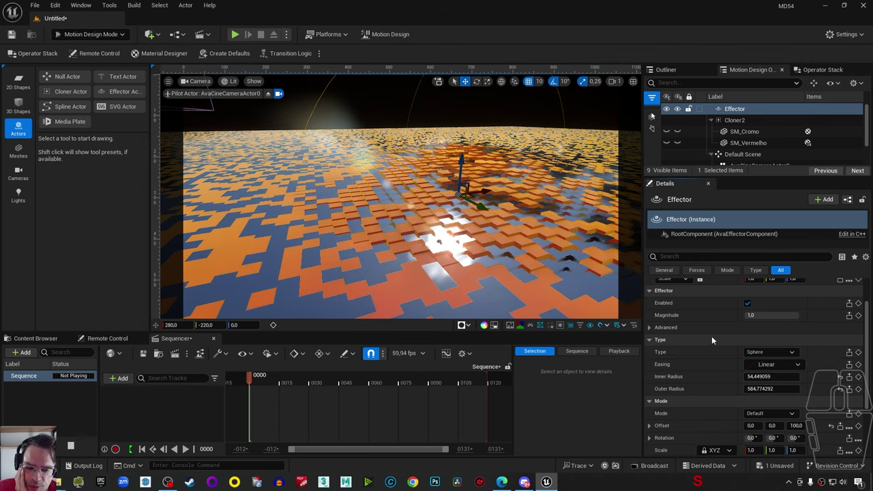
Adjust the Effector's noise displacement to raise the bars into a stepped landscape.
left_click(800, 356)
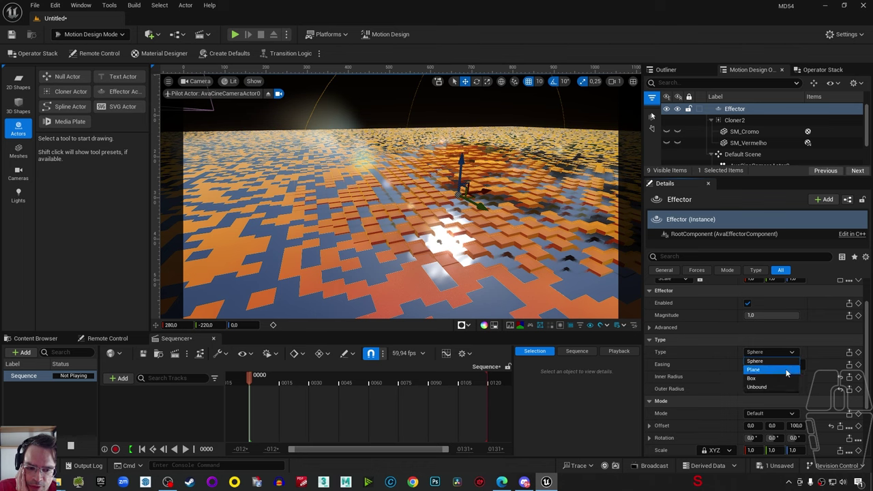
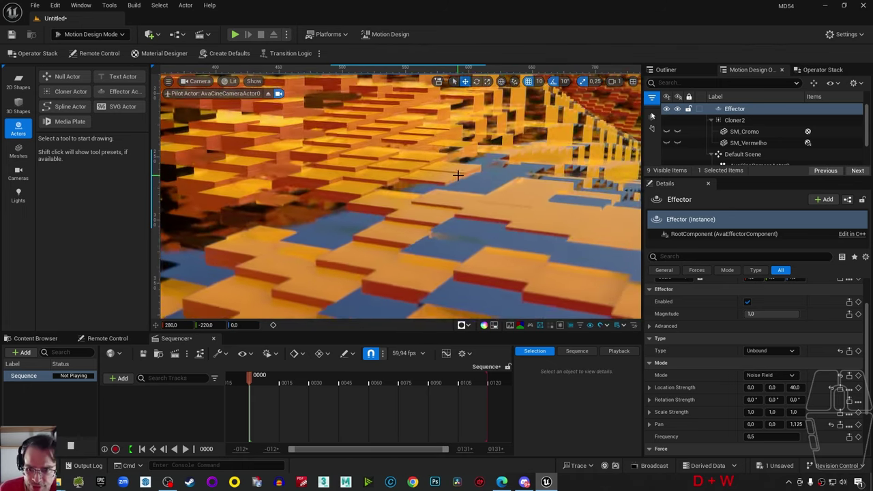
Select AvaPostProcessVolume0 and bring its Film tone settings (Shoulder, Black clip, White clip) into view.
scroll("down", 3)
scroll("down", 3)
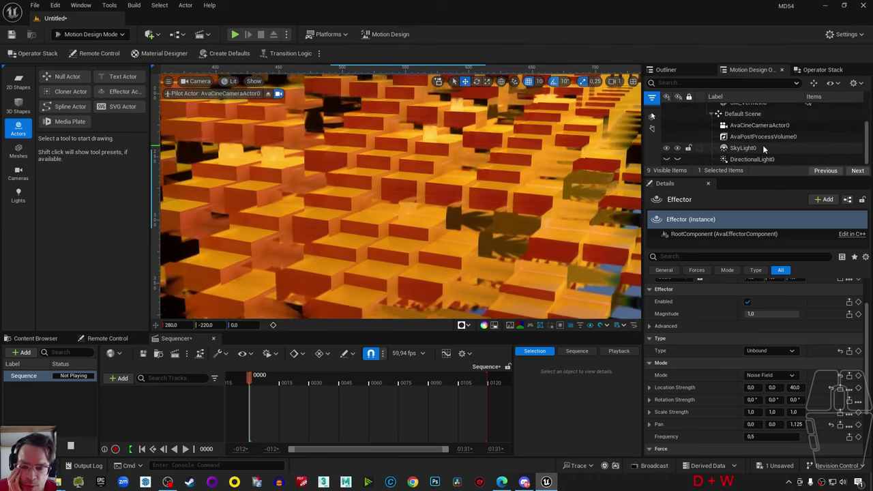
left_click(767, 148)
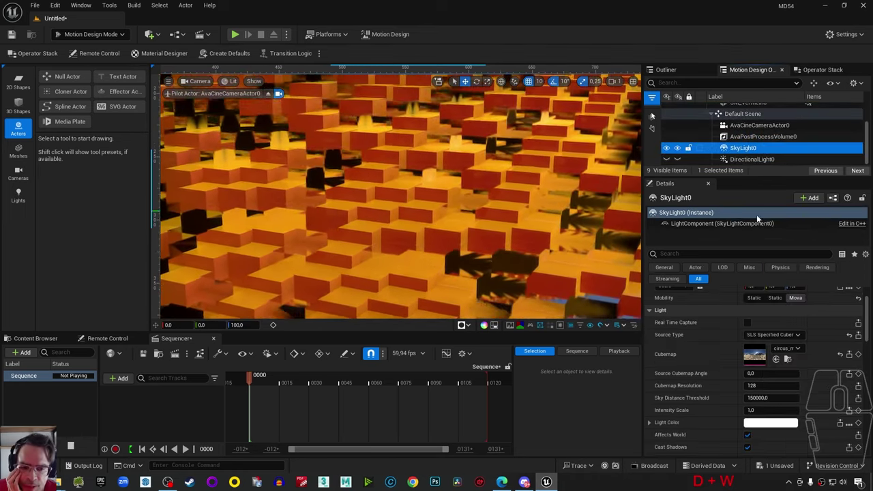
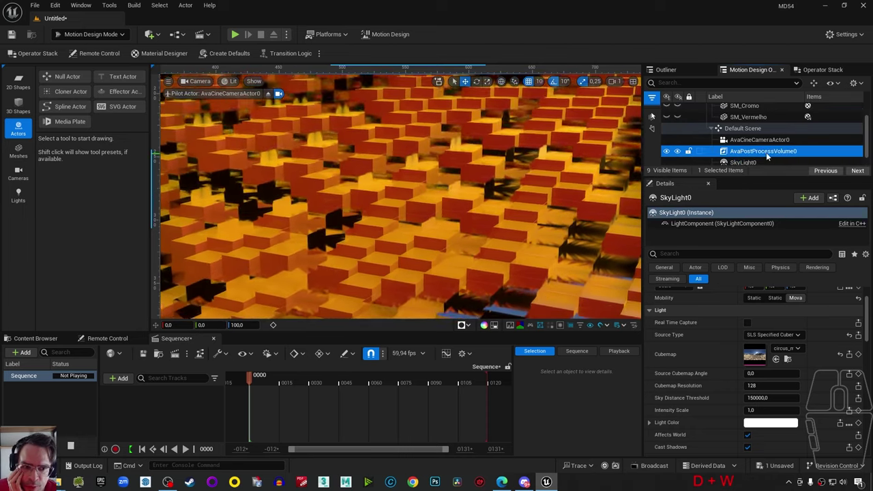
scroll("down", 3)
scroll("up", 3)
scroll("down", 3)
scroll("down", 3)
scroll("down", 3)
scroll("down", 3)
scroll("down", 3)
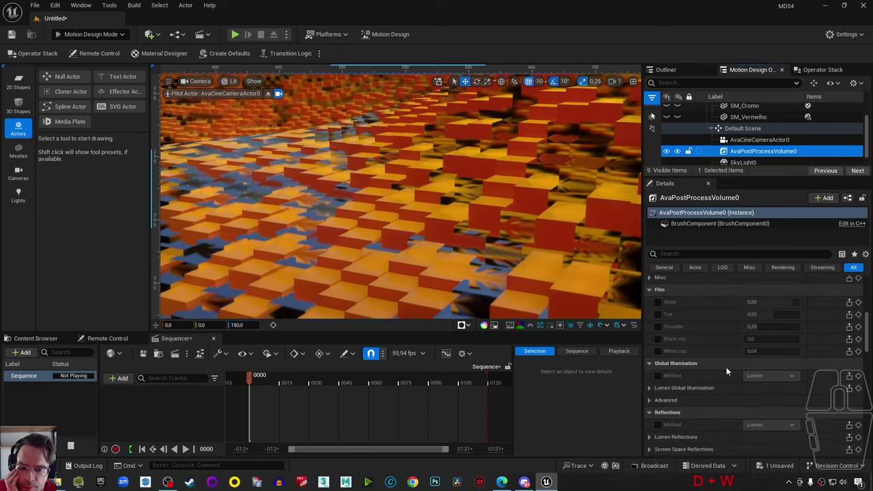
left_click(655, 389)
scroll("down", 3)
scroll("down", 3)
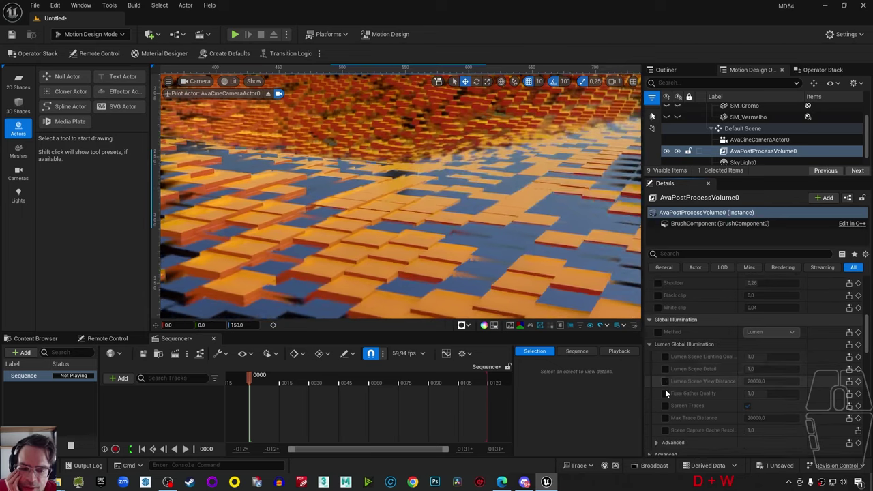
left_click(670, 410)
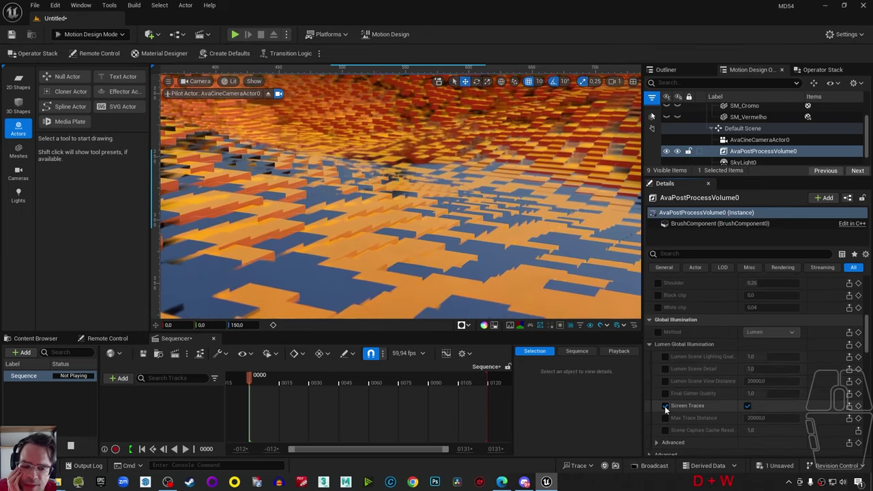
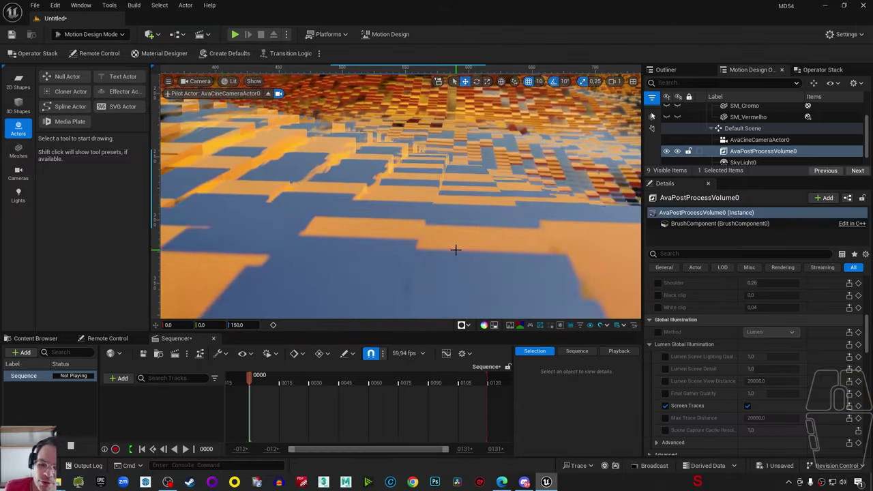
Show the Global Illumination settings with Lumen as method, collapsing the Lumen Global Illumination group.
left_click(754, 408)
left_click(754, 408)
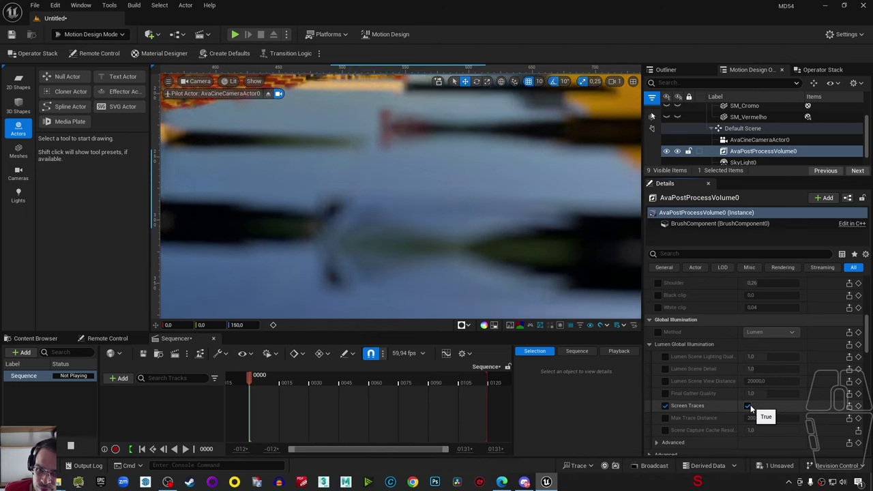
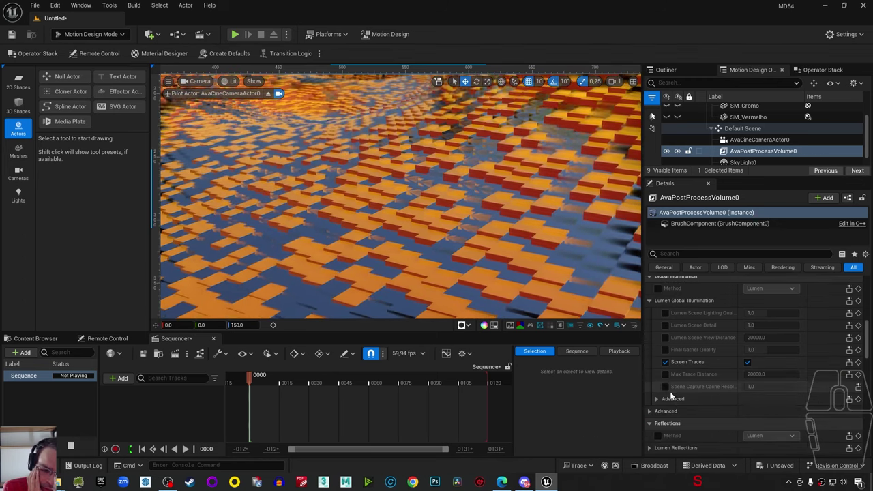
left_click(652, 305)
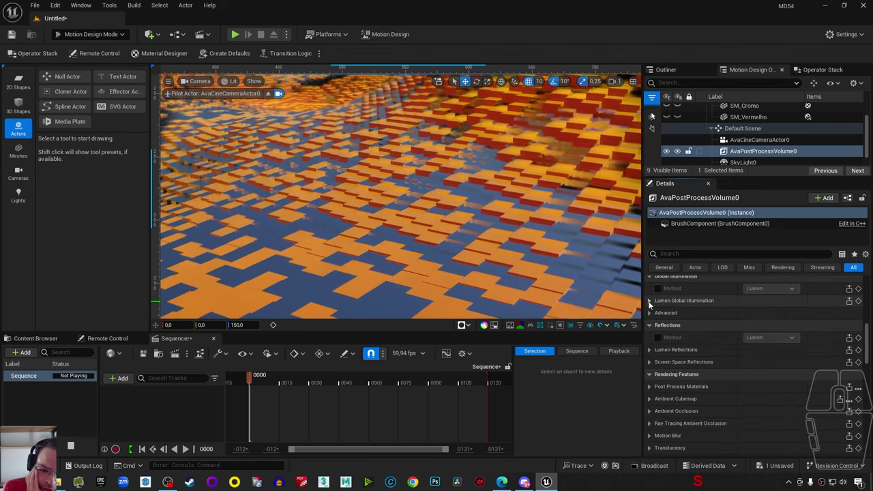
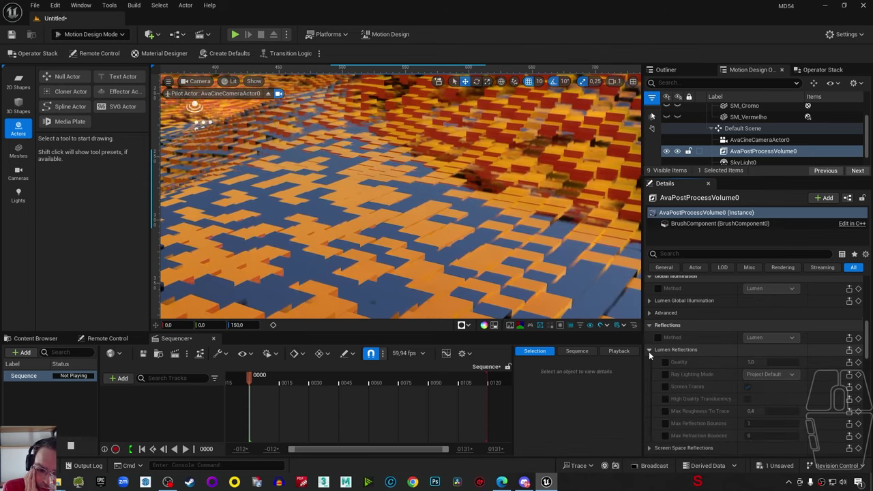
left_click(672, 390)
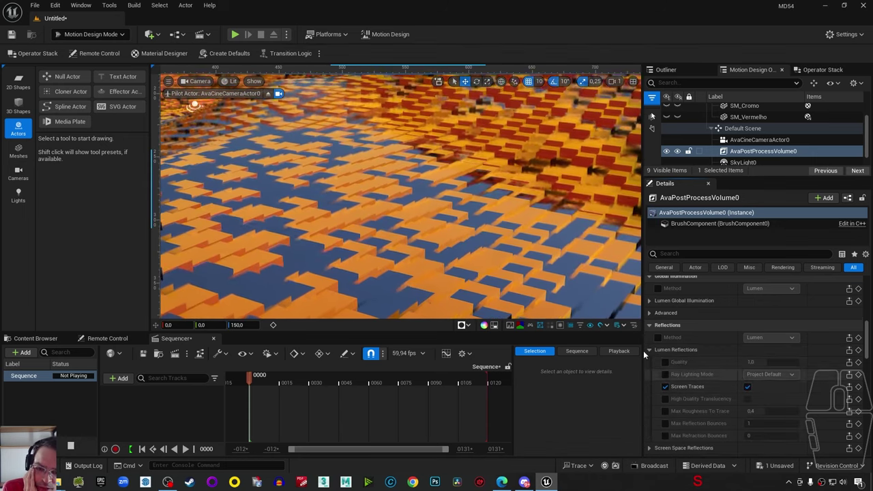
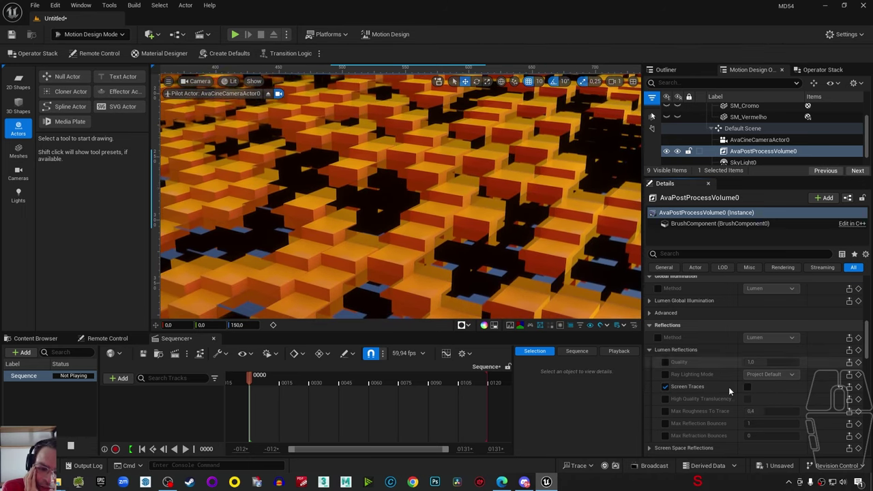
left_click(749, 391)
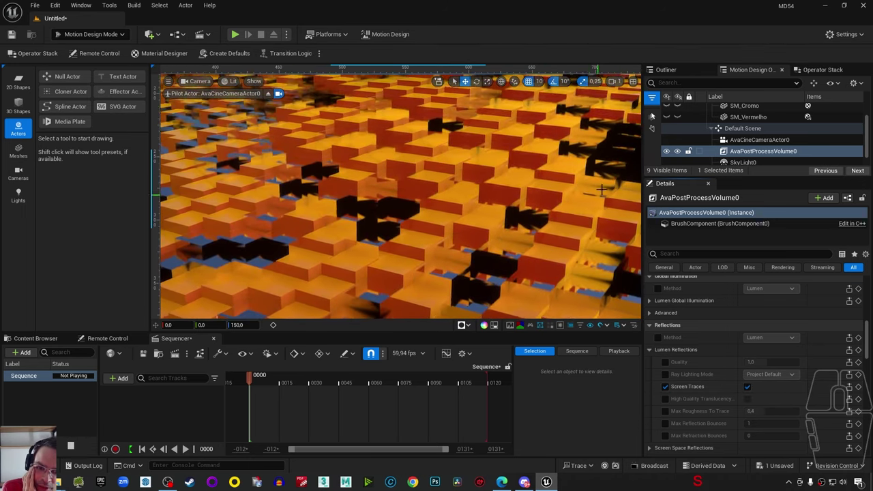
left_click(753, 392)
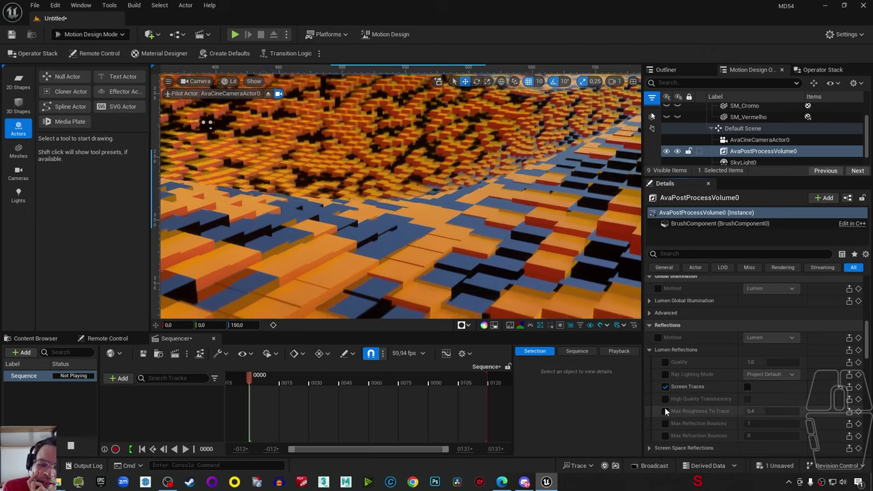
left_click(668, 411)
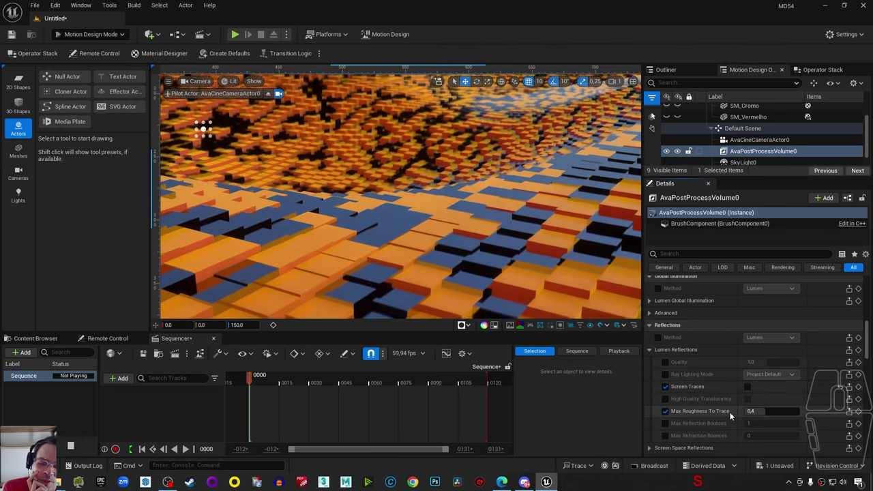
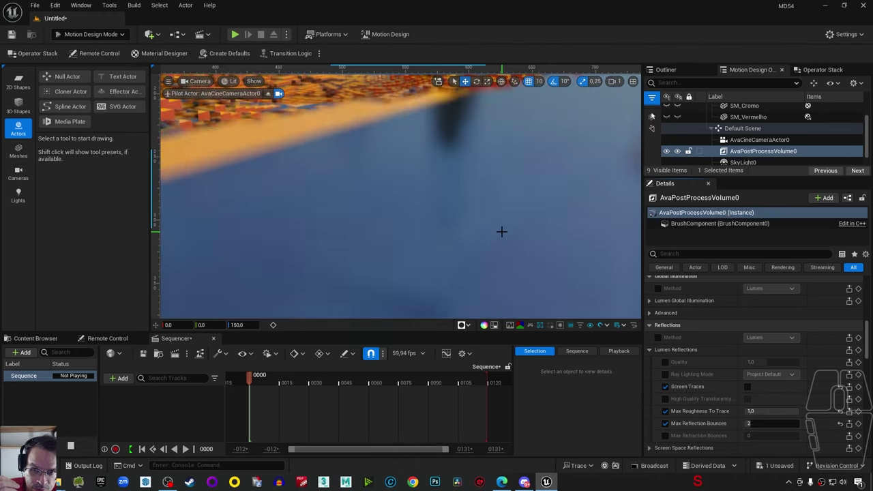
scroll("up", 3)
Select the Effector so its noise-field settings can be edited.
left_click(740, 110)
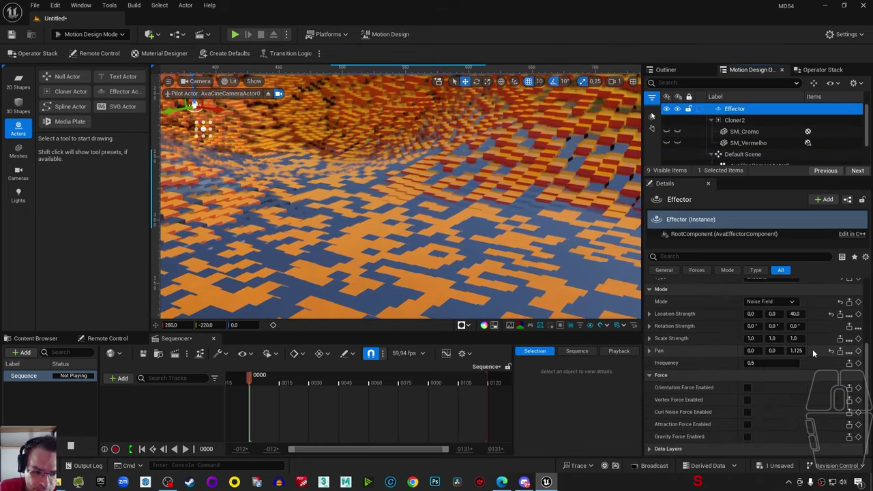
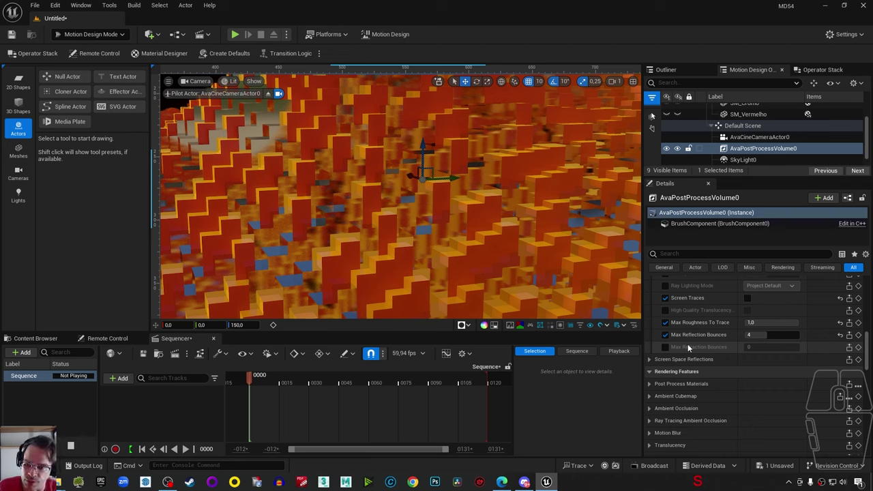
scroll("down", 3)
right_click(489, 324)
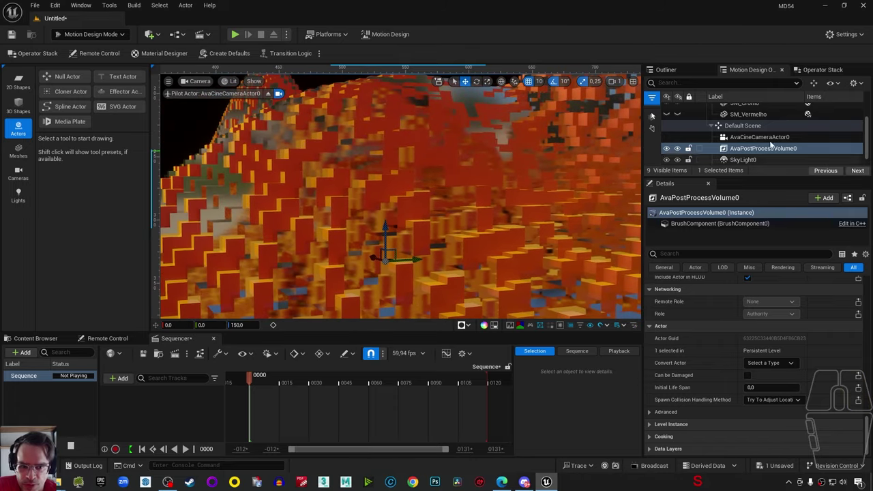
scroll("up", 3)
Select the Effector to review its noise field with location strength 212, then scroll the Outliner to the scene actors.
left_click(489, 324)
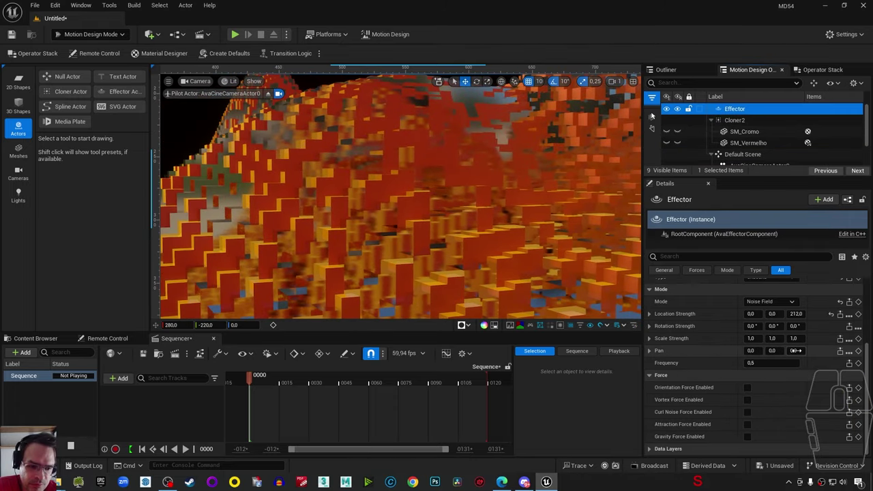
left_click(485, 325)
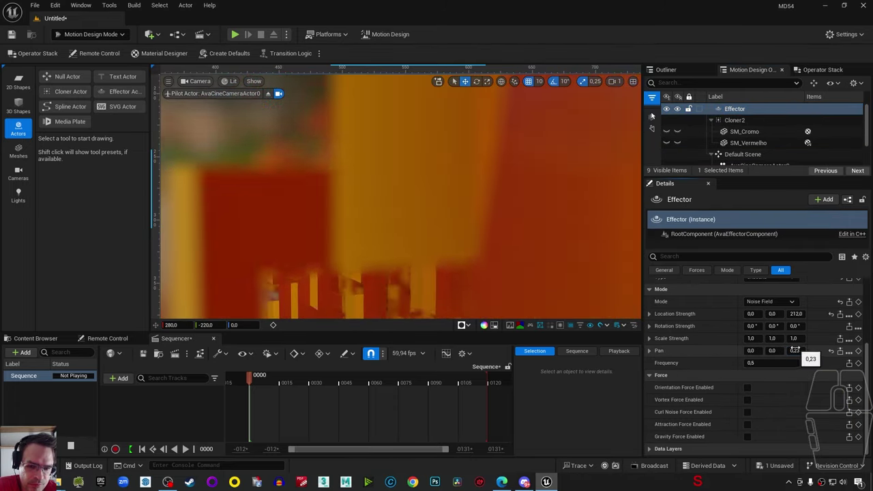
left_click(488, 324)
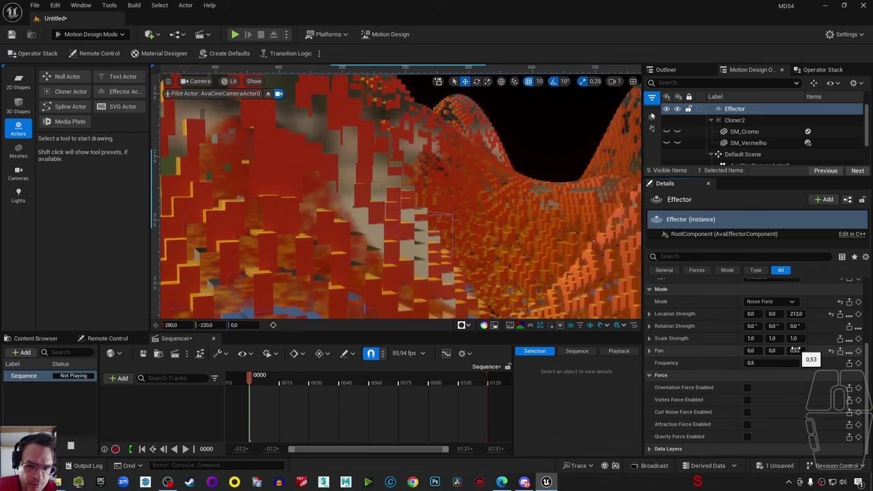
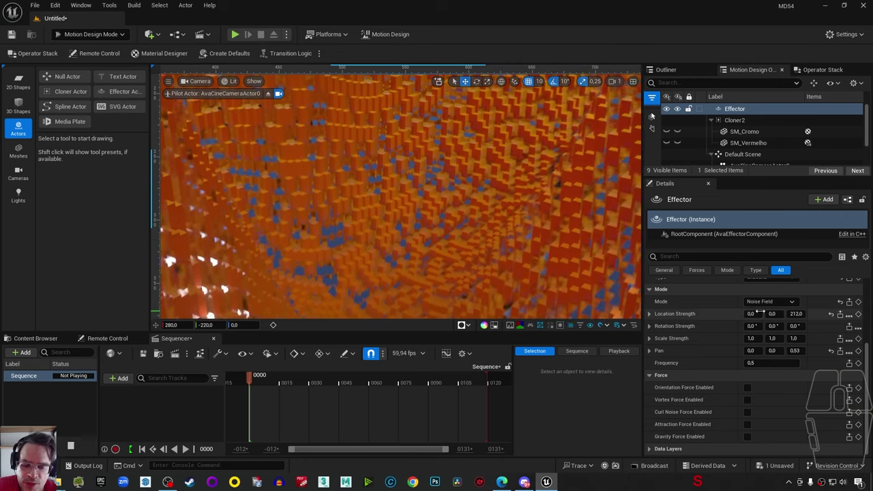
scroll("down", 3)
On AvaPostProcessVolume0, override Lumen Reflections Screen Traces and leave it switched off.
left_click(756, 138)
scroll("down", 3)
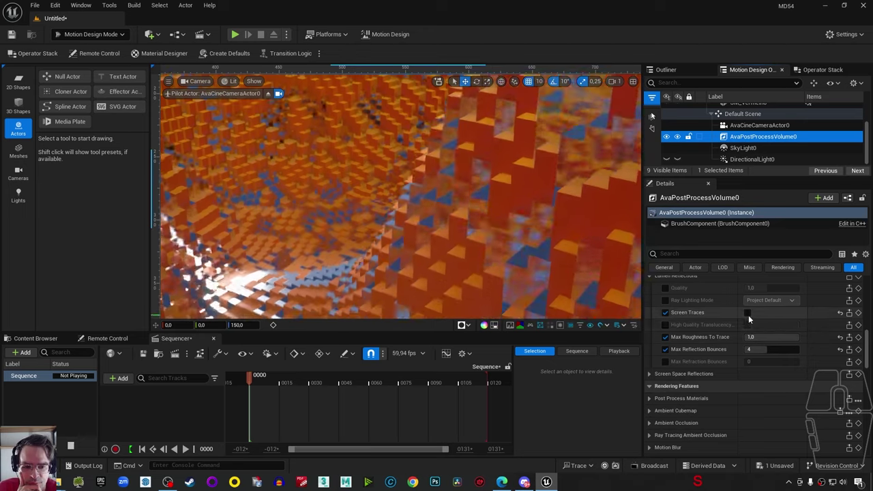
left_click(752, 318)
left_click(753, 318)
left_click(753, 318)
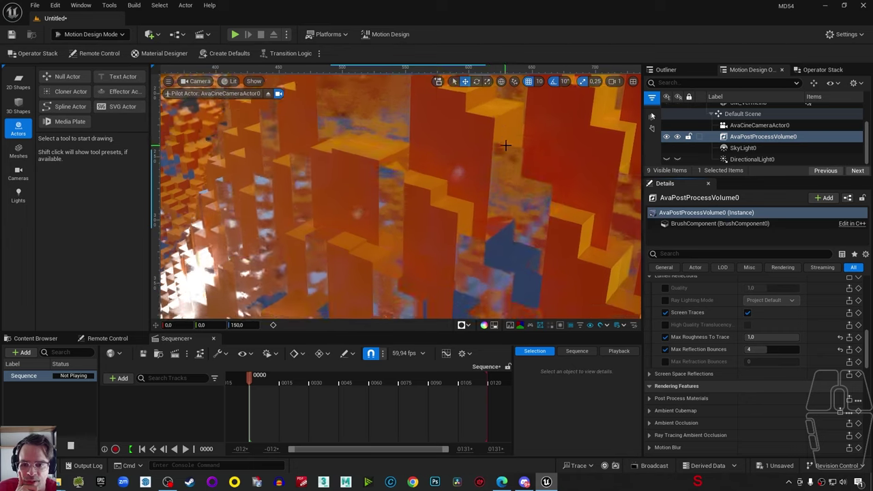
left_click(752, 312)
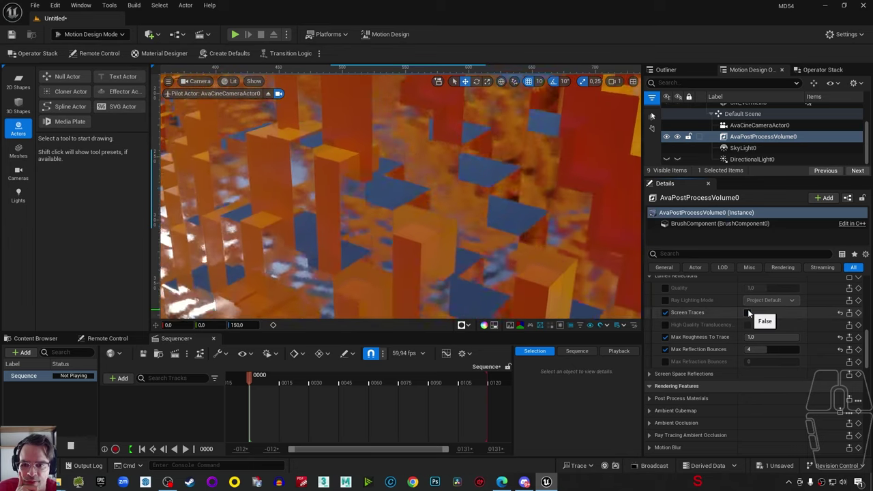